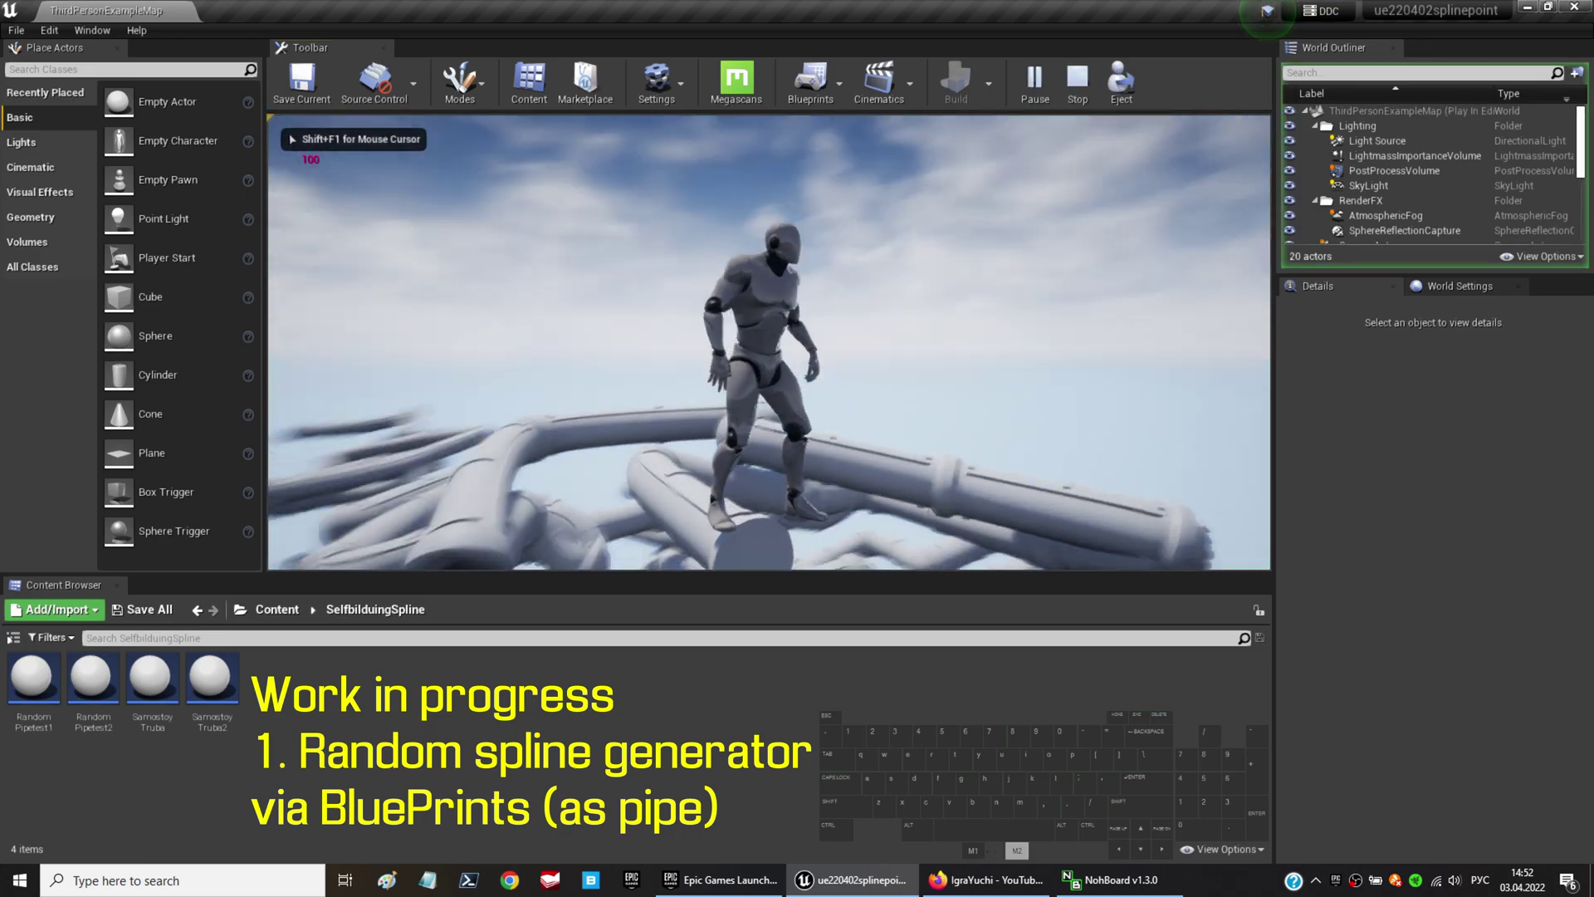
# Stop the Play-In-Editor session and return to the level editor
pyautogui.press('Escape')
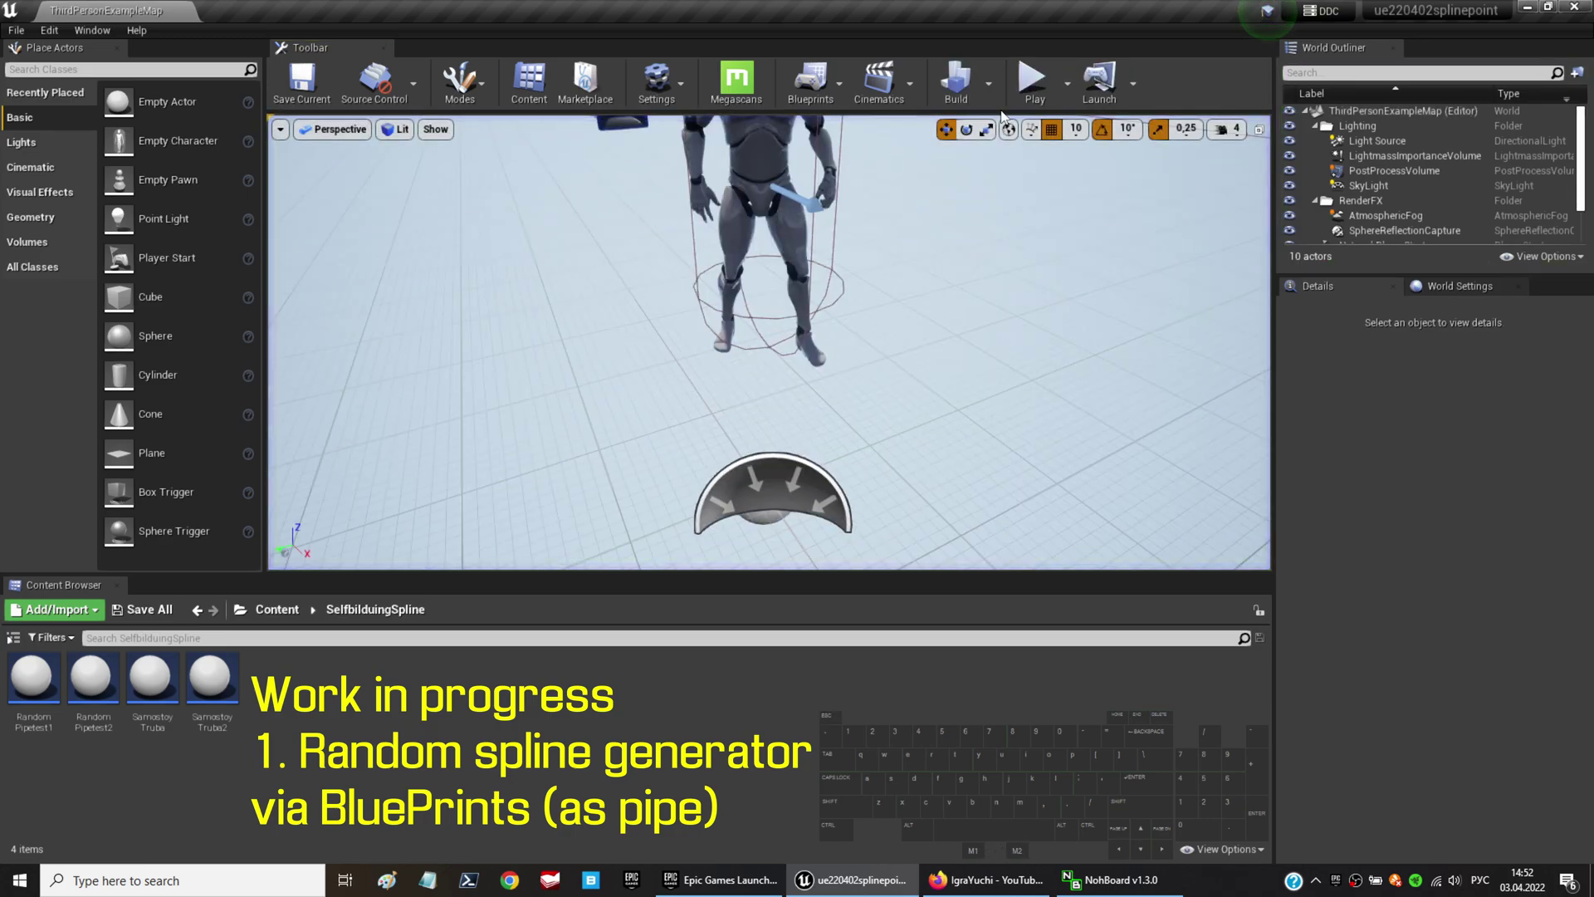
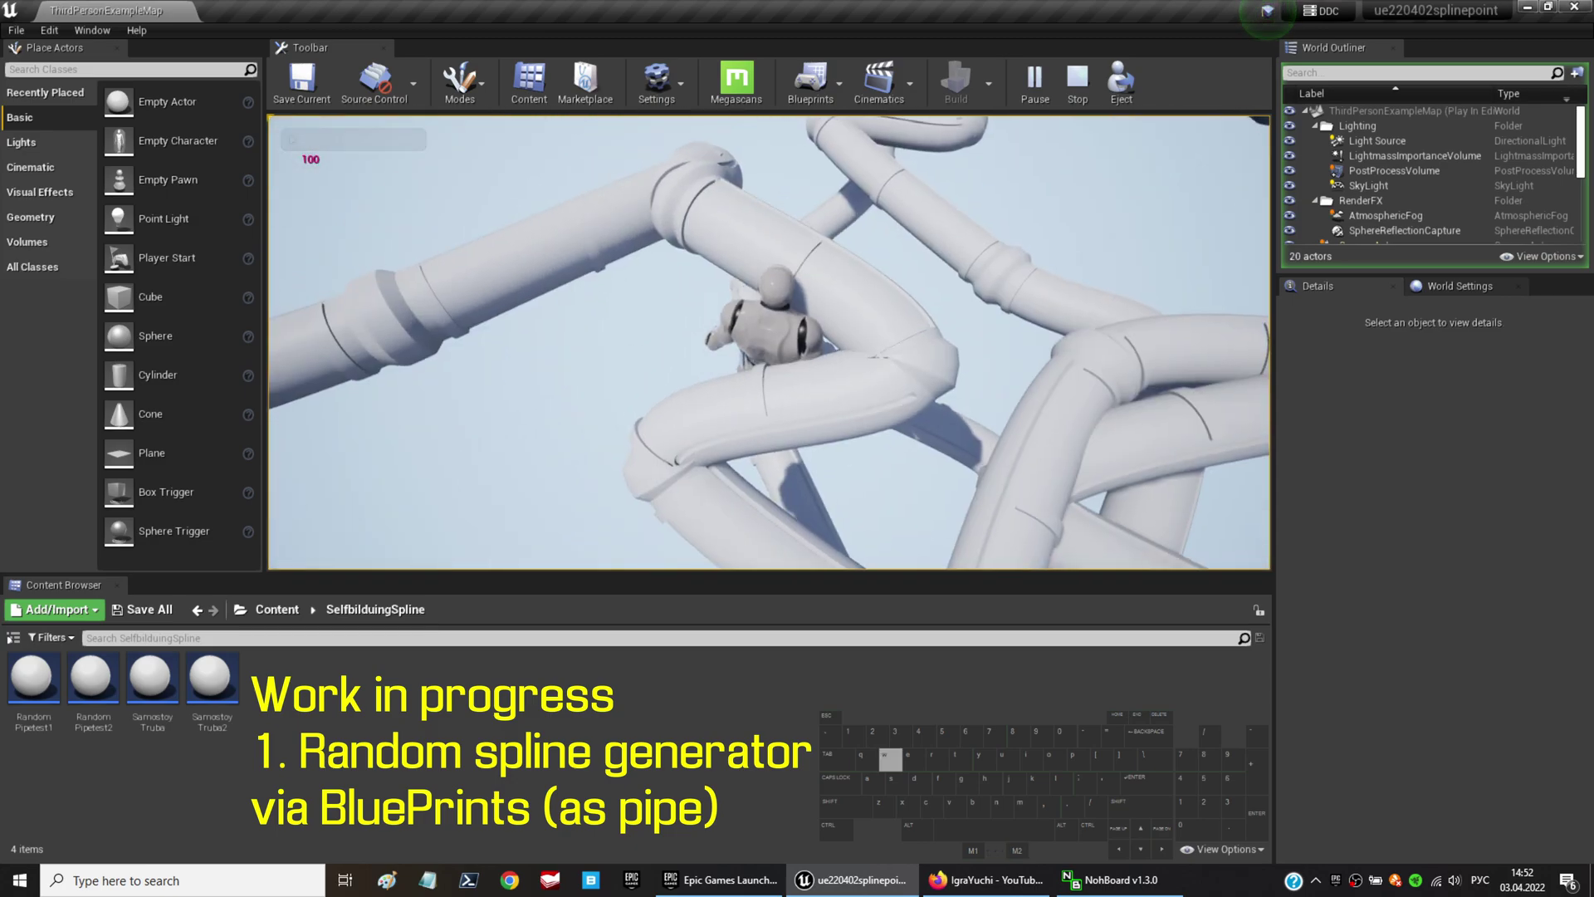
# Run the character across the pipe tangle with W/S, jump with Space, then refocus the viewport
pyautogui.press('s')
pyautogui.press('space')
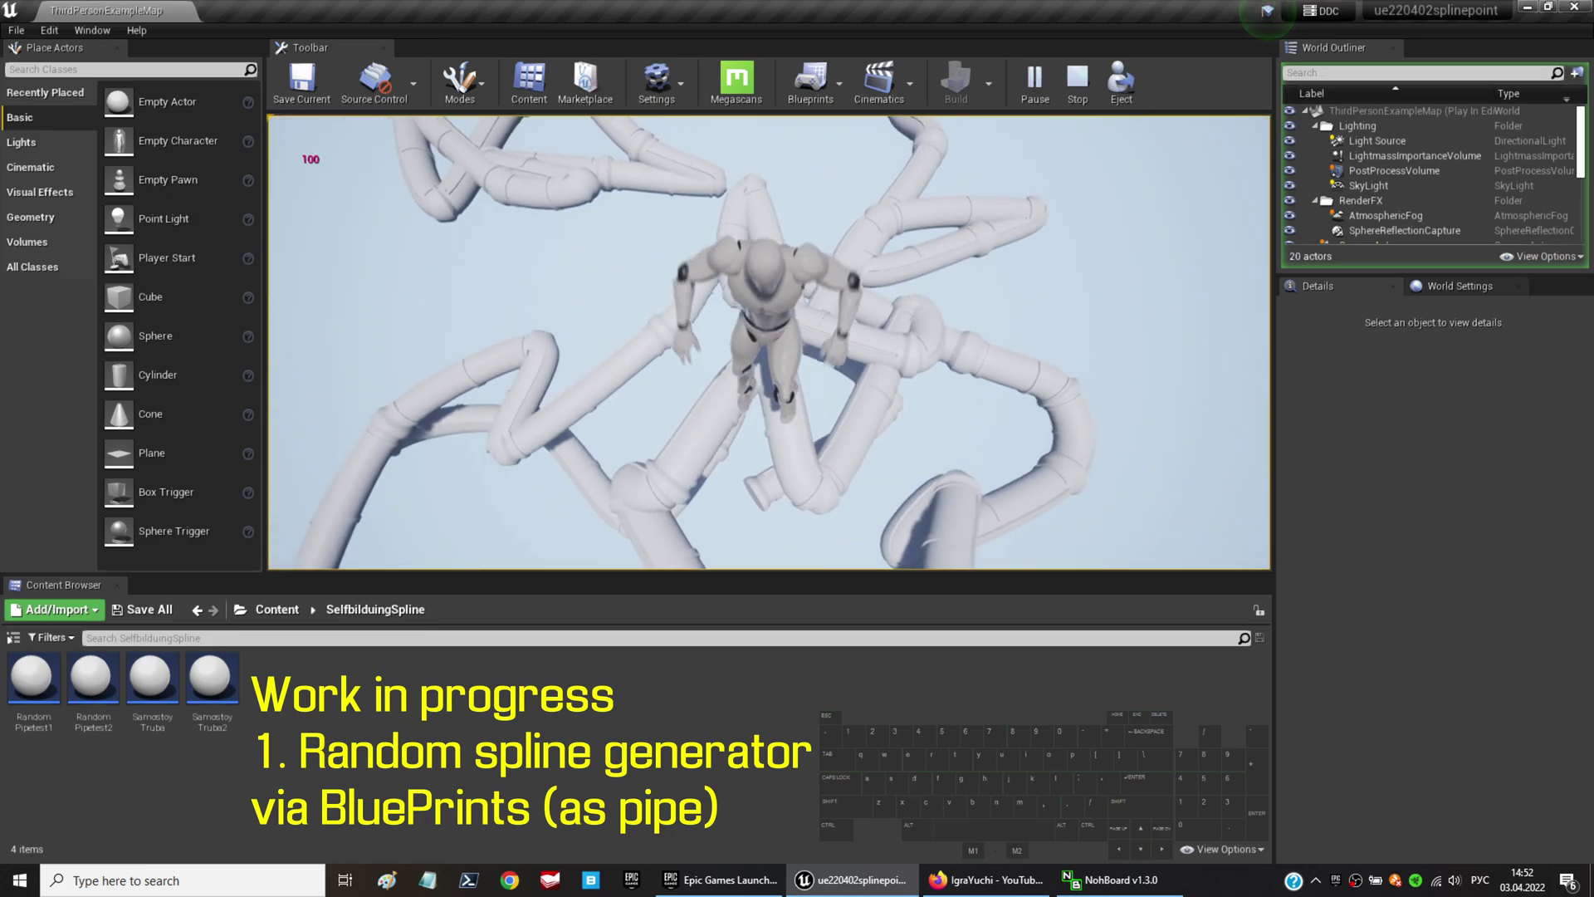
pyautogui.press('w')
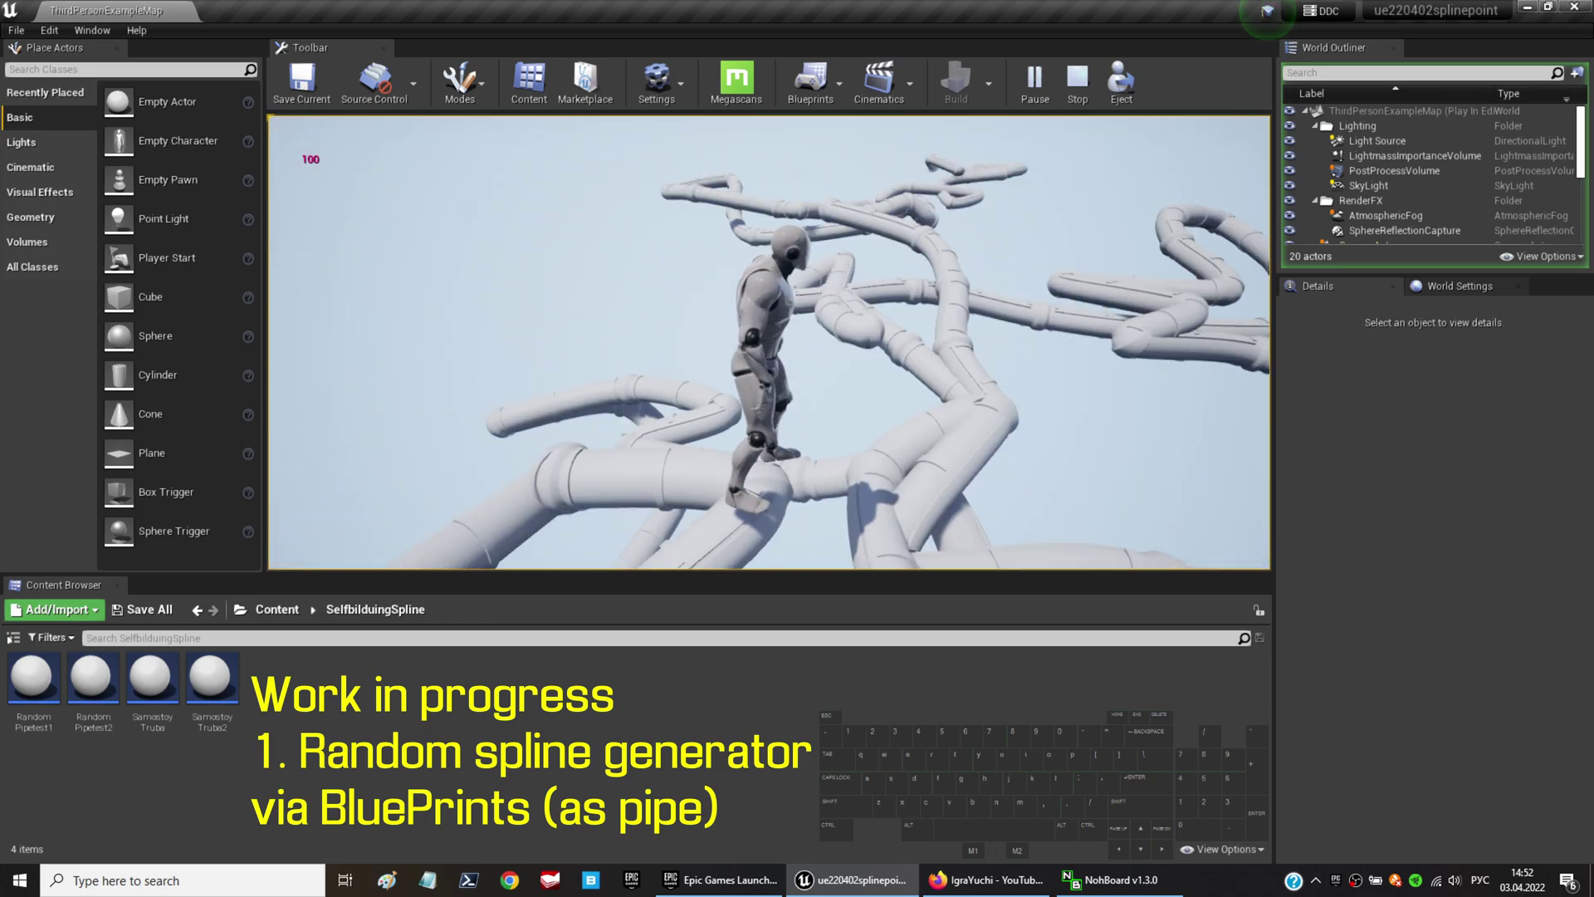
pyautogui.press('Escape')
pyautogui.click(1052, 91)
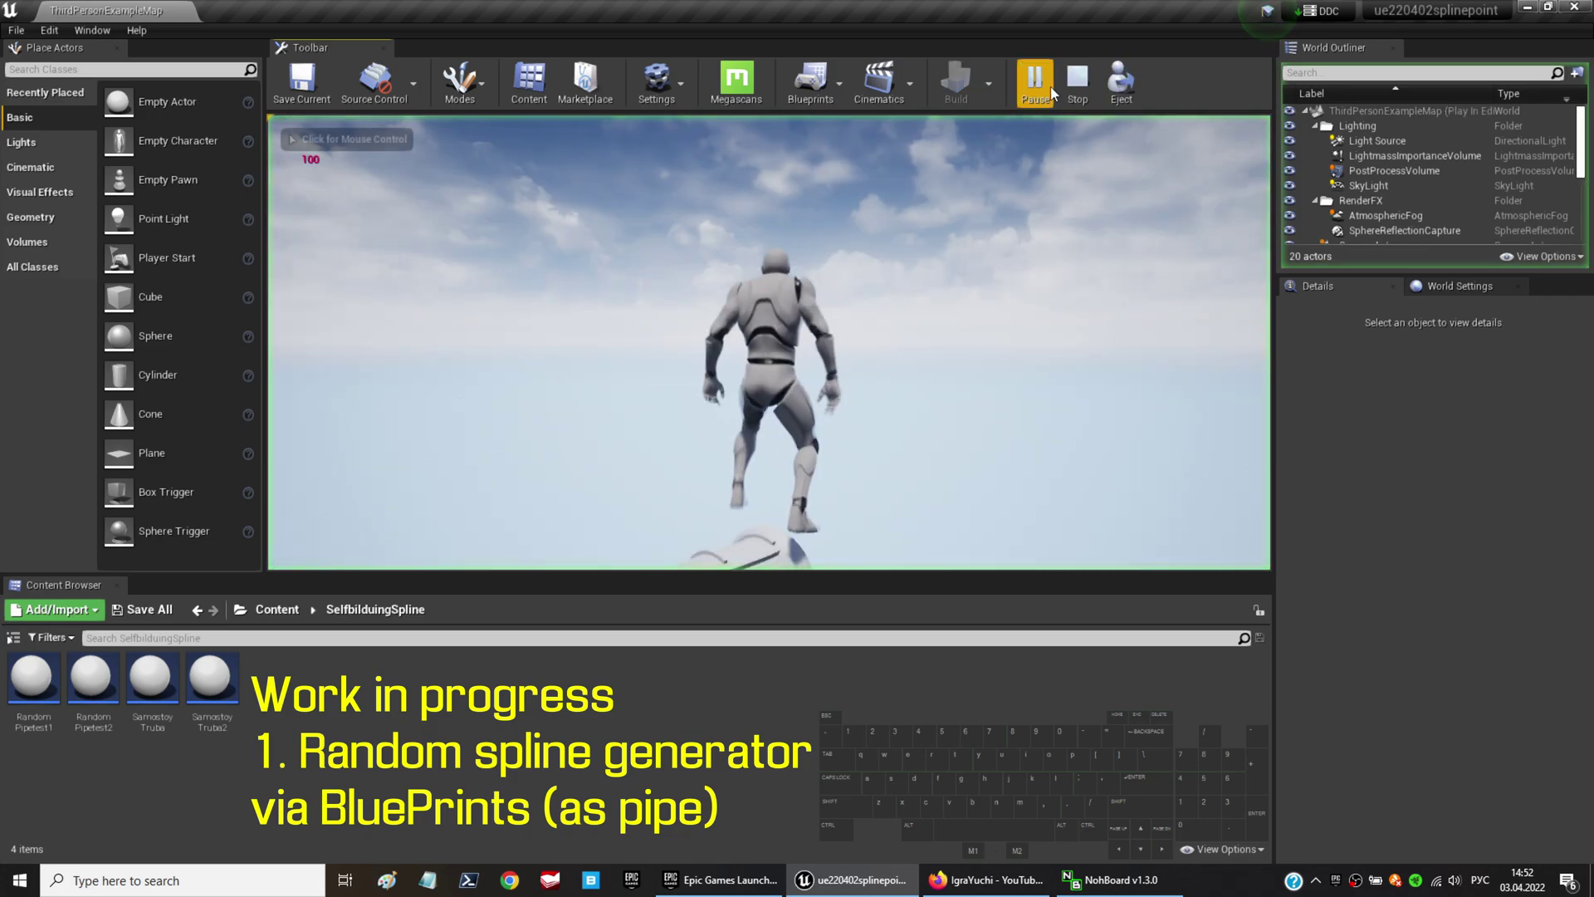